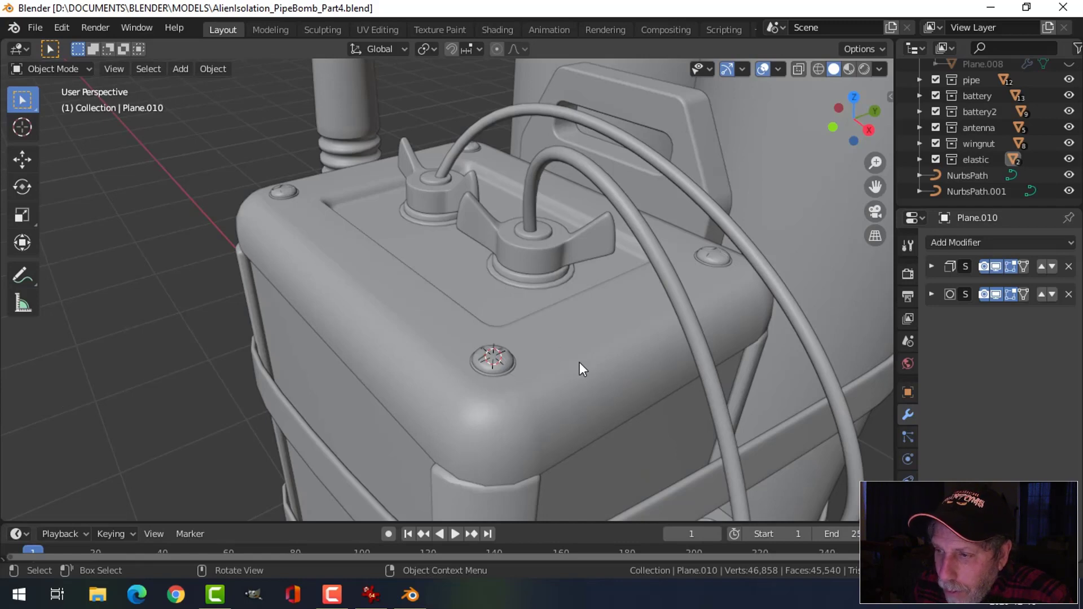
Orbit and zoom around the pipe bomb model to inspect the bundled pipes and tape bands.
scroll(down, 3)
middle_click(585, 335)
scroll(up, 3)
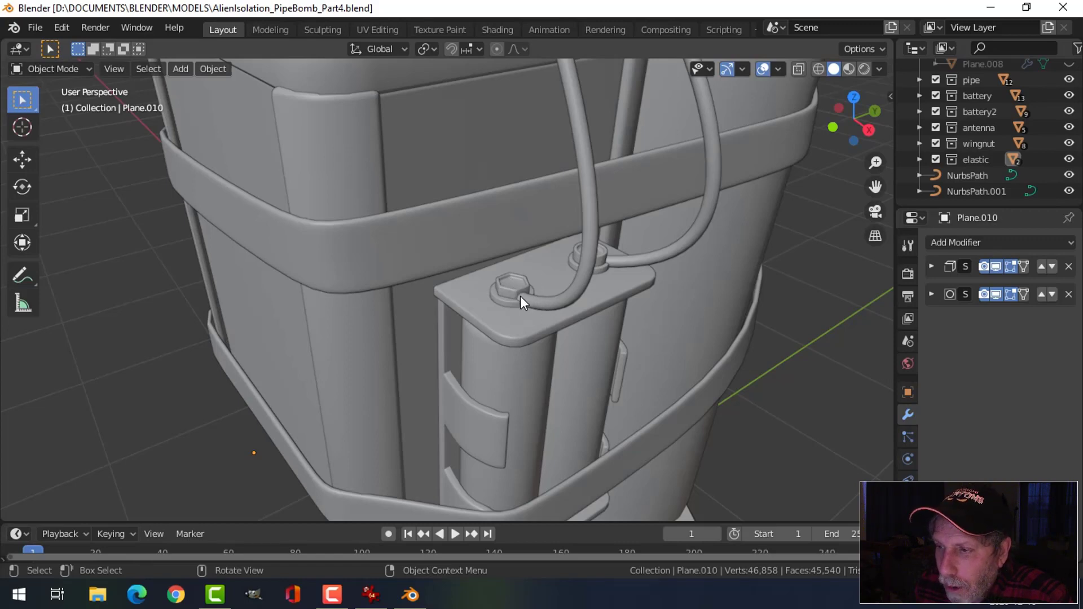
scroll(down, 3)
middle_click(535, 315)
middle_click(519, 314)
scroll(up, 3)
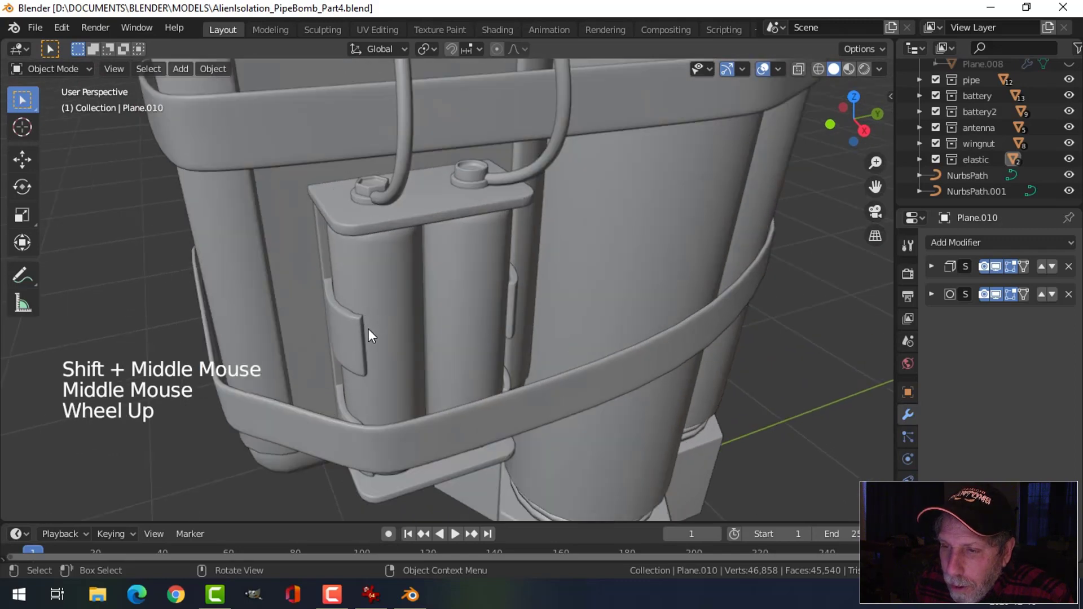
scroll(down, 3)
middle_click(523, 297)
middle_click(523, 303)
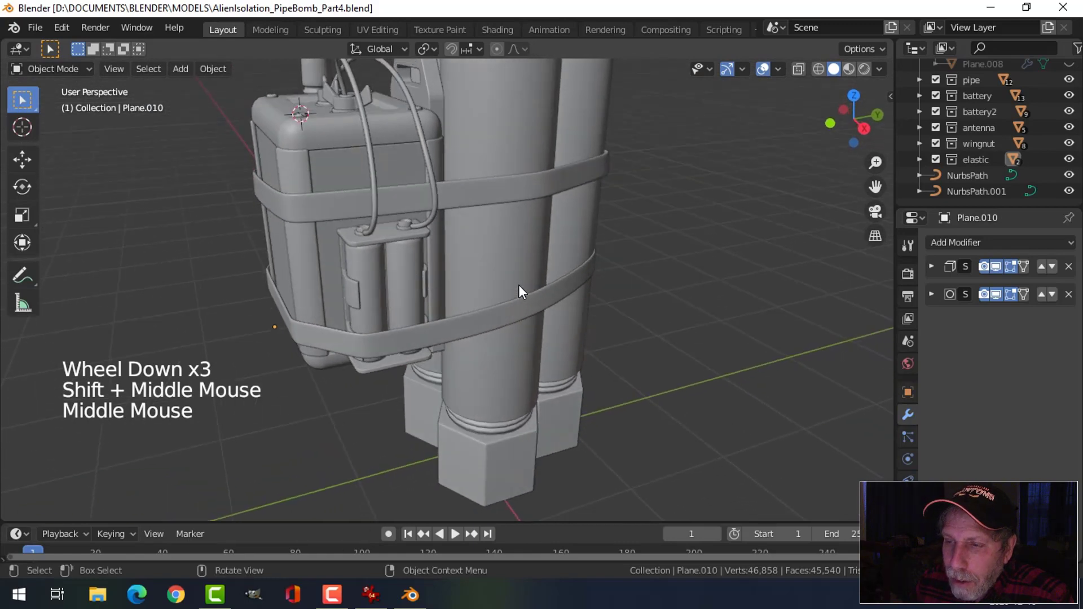
scroll(down, 3)
middle_click(520, 302)
middle_click(524, 325)
scroll(down, 3)
middle_click(512, 317)
middle_click(508, 317)
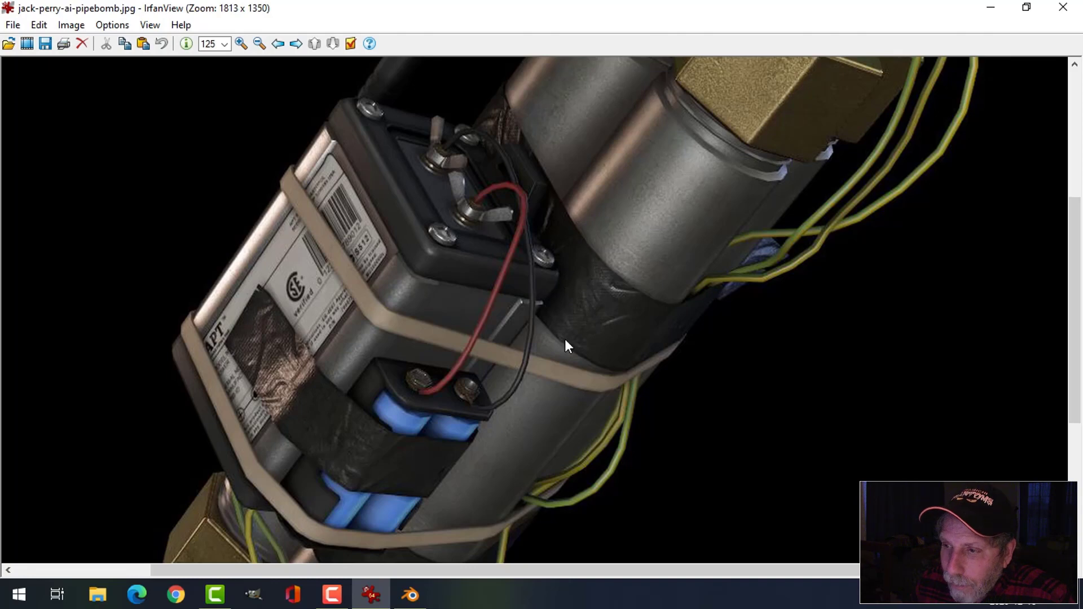
middle_click(527, 321)
Select the three pipe cylinders, copy them, and paste them into a fresh scene.
click(476, 252)
click(543, 221)
double_click(420, 194)
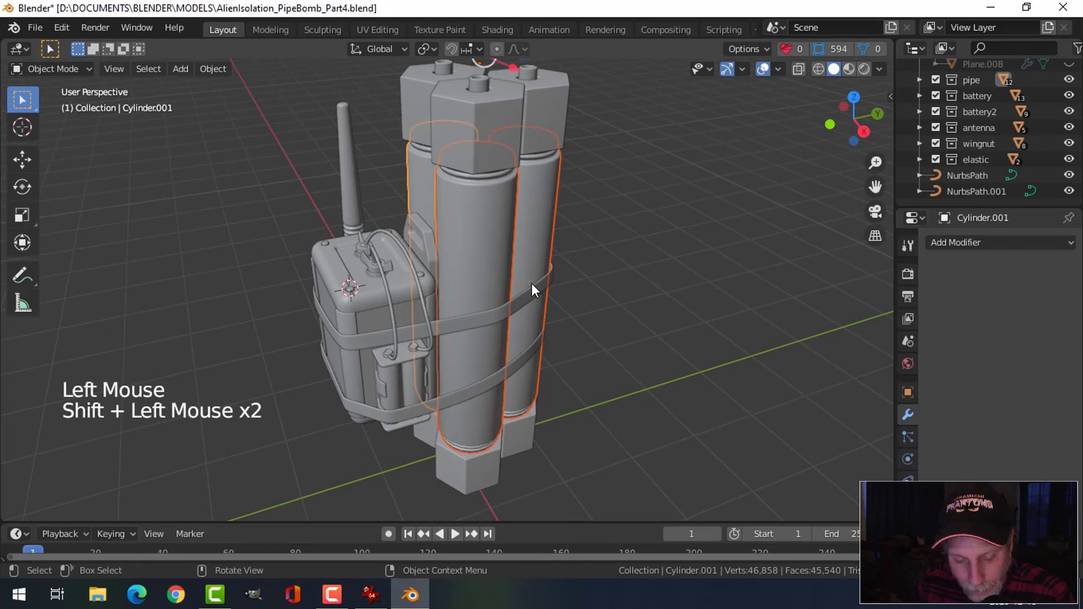
key(ctrl+c)
key(ctrl+x)
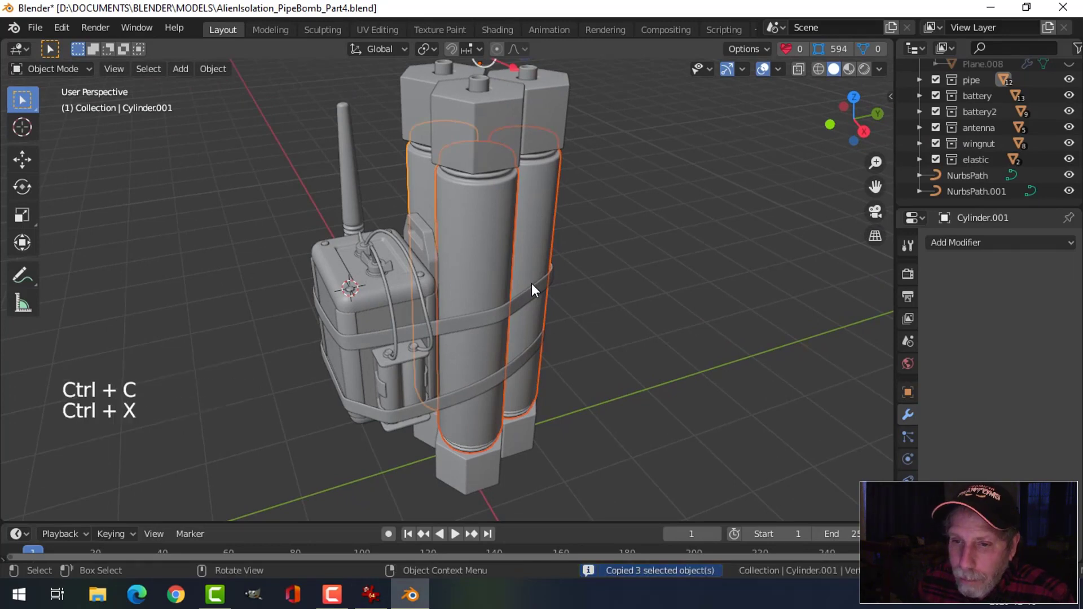
key(ctrl+c)
key(ctrl+s)
Frame the pasted cylinders in view and reset their origins.
click(40, 32)
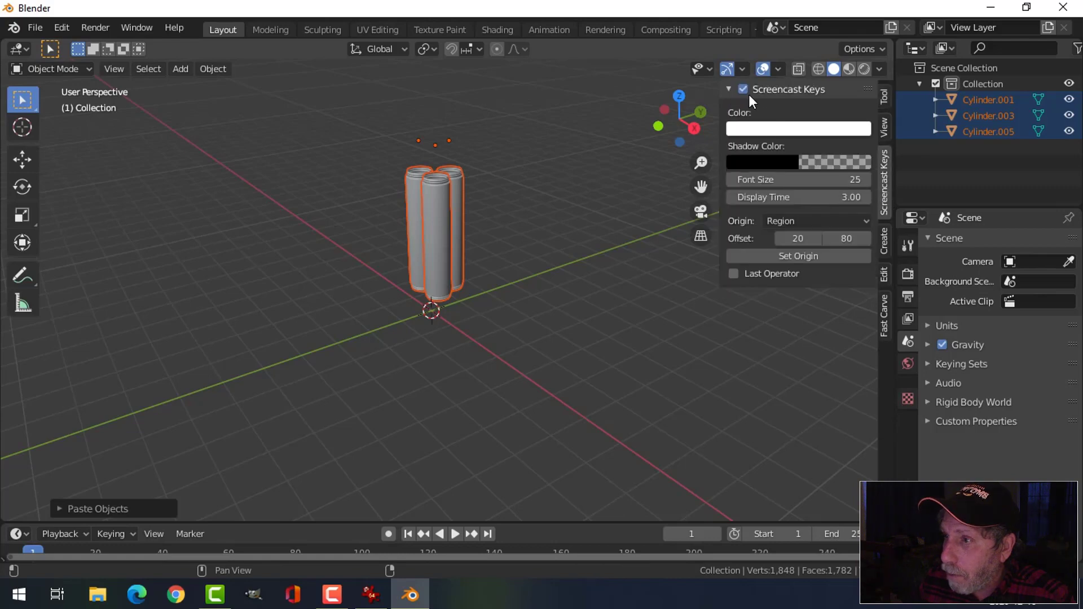
middle_click(502, 317)
scroll(up, 3)
key(n)
scroll(up, 3)
middle_click(532, 318)
middle_click(530, 329)
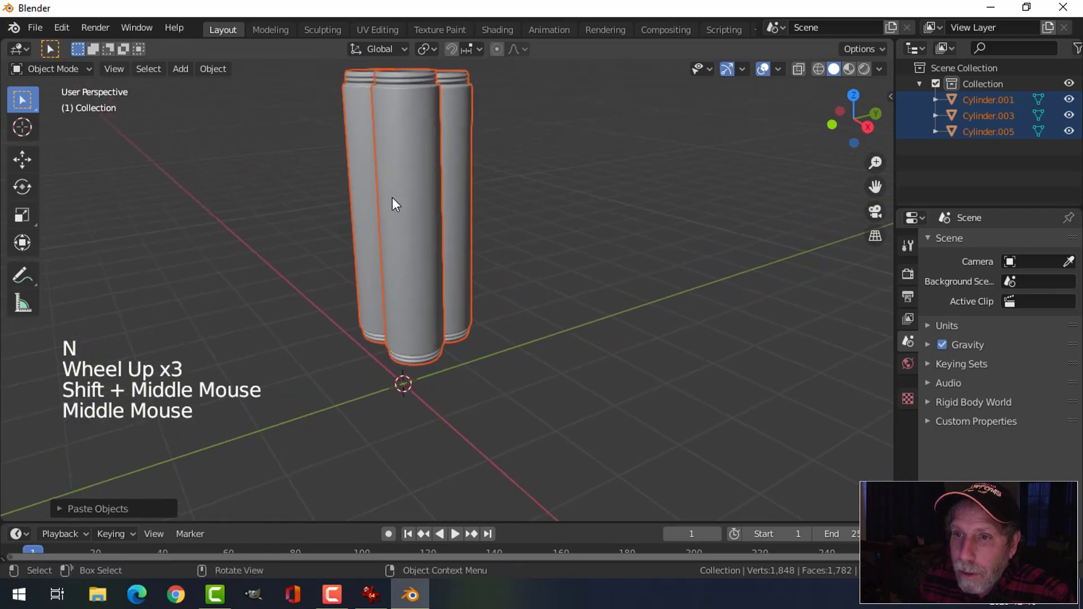
click(211, 70)
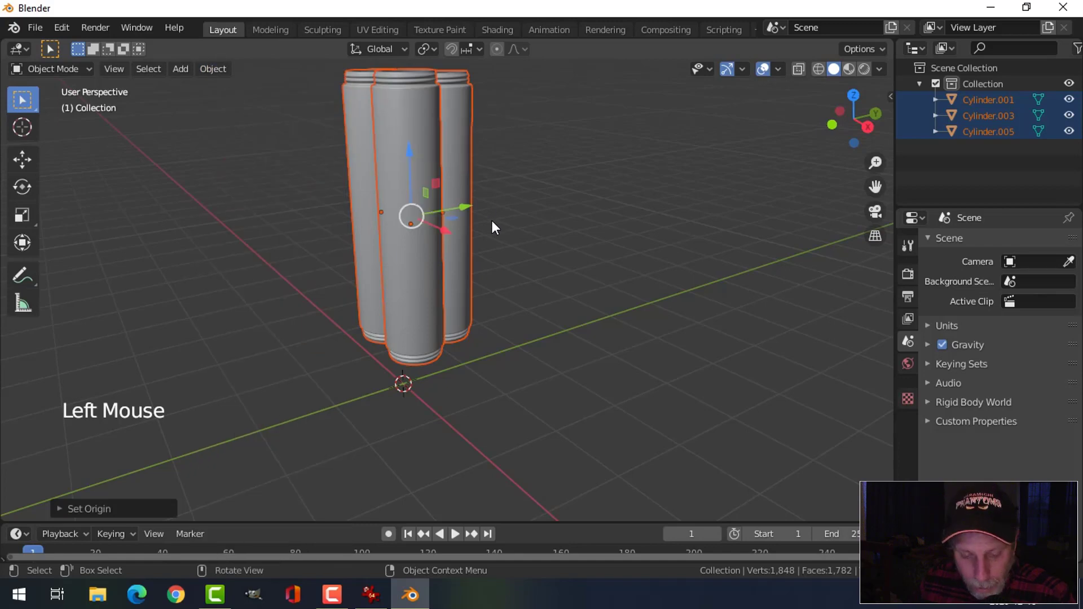
key(shift+s)
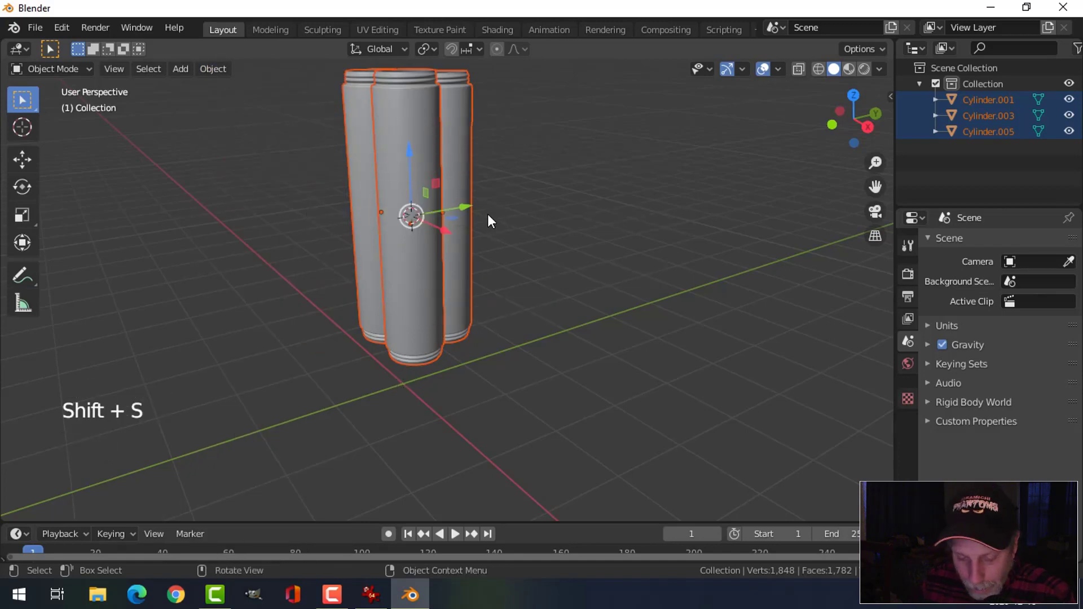
key(alt+a)
Select all three cylinders and join them into a single object.
click(415, 132)
click(456, 111)
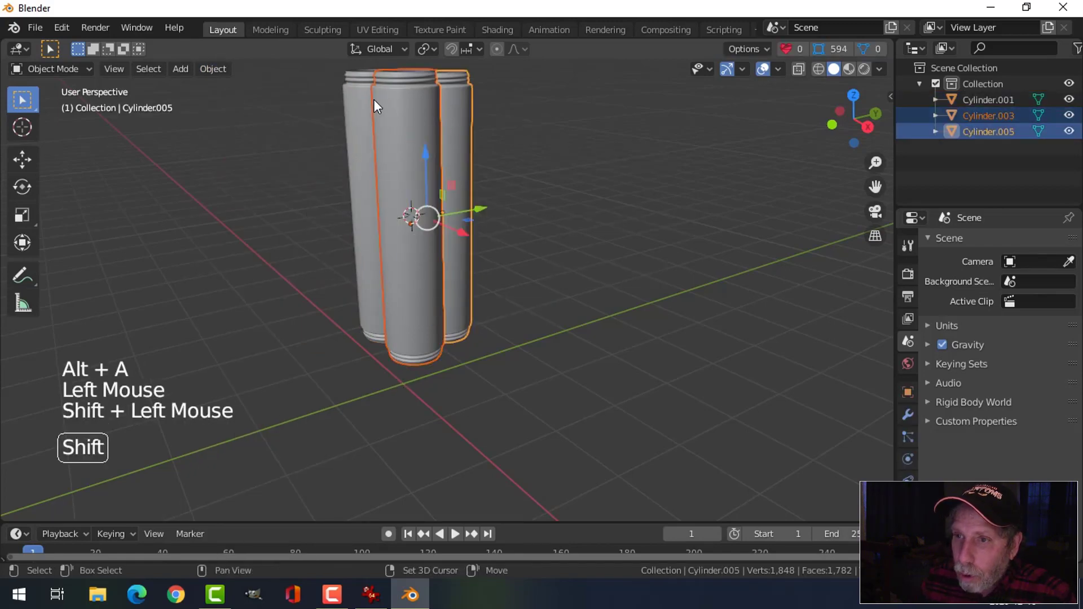
double_click(369, 103)
key(ctrl+j)
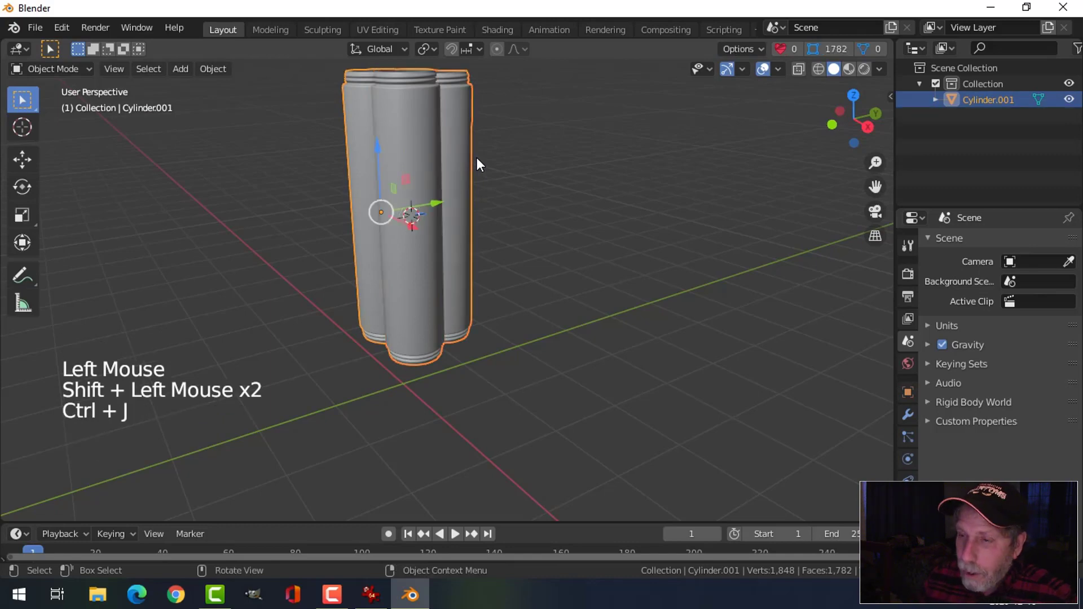
scroll(down, 3)
middle_click(461, 228)
middle_click(489, 239)
middle_click(493, 246)
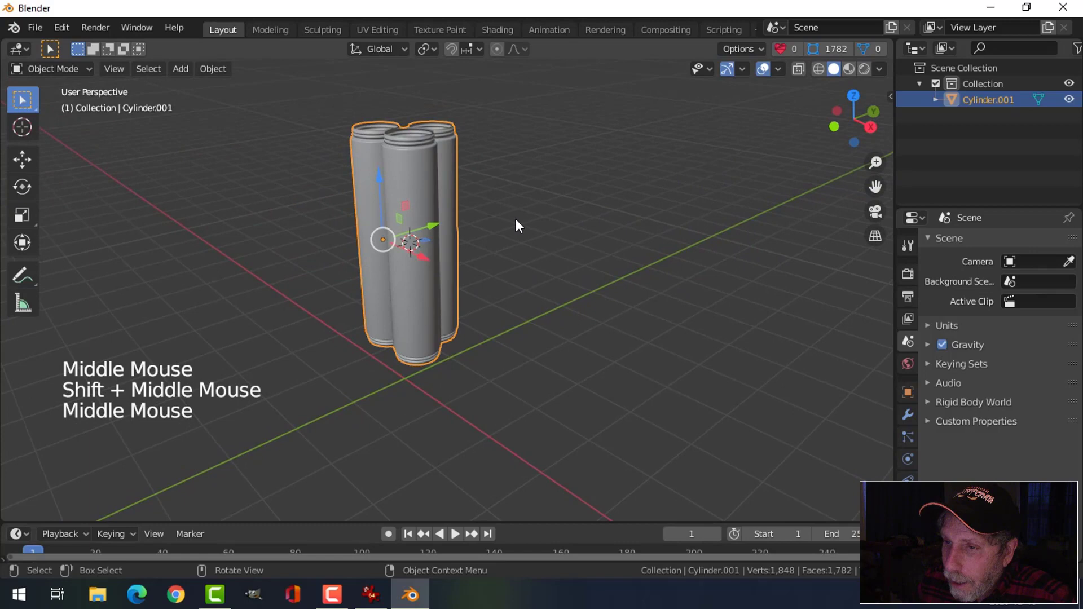
scroll(up, 3)
Duplicate the joined cylinders, hide the copy, and add a new plane.
key(shift+d)
click(1075, 119)
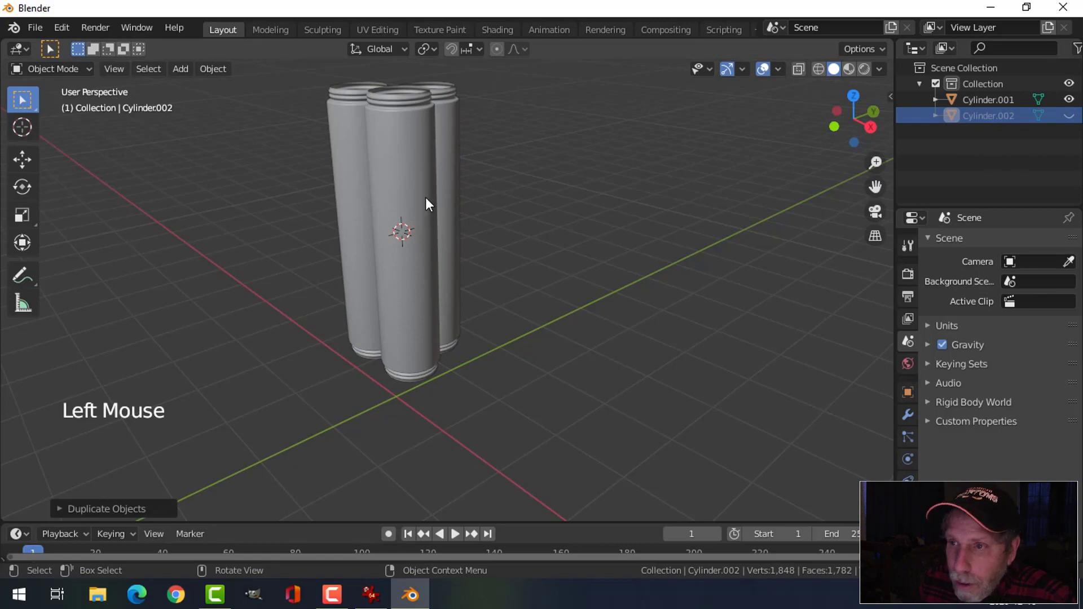
key(shift+a)
Enter Edit Mode on the new plane and view it from front orthographic.
middle_click(512, 246)
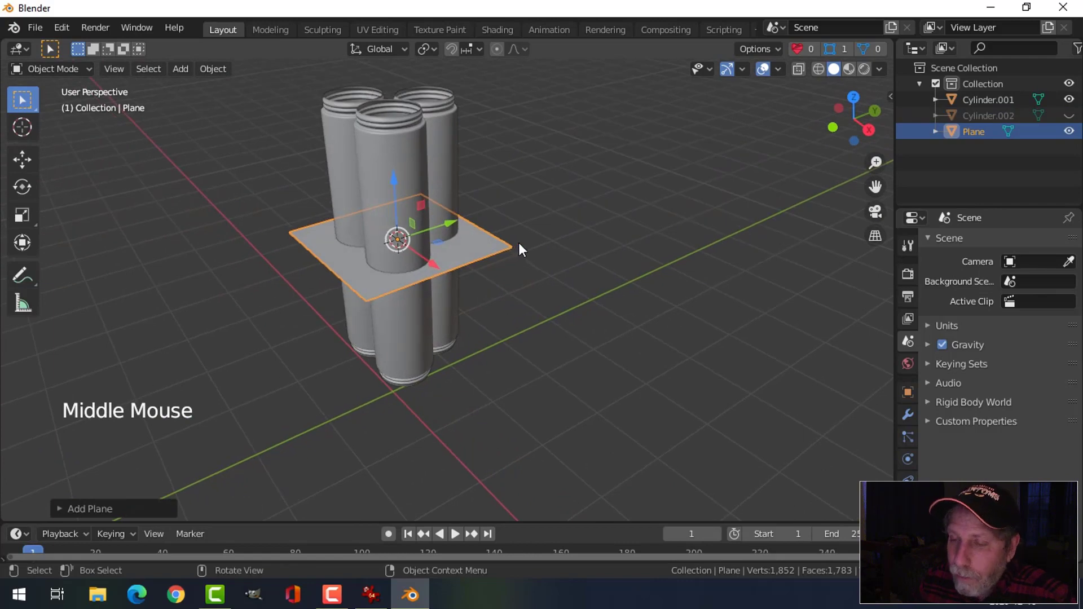
key(Tab)
key(KP_1)
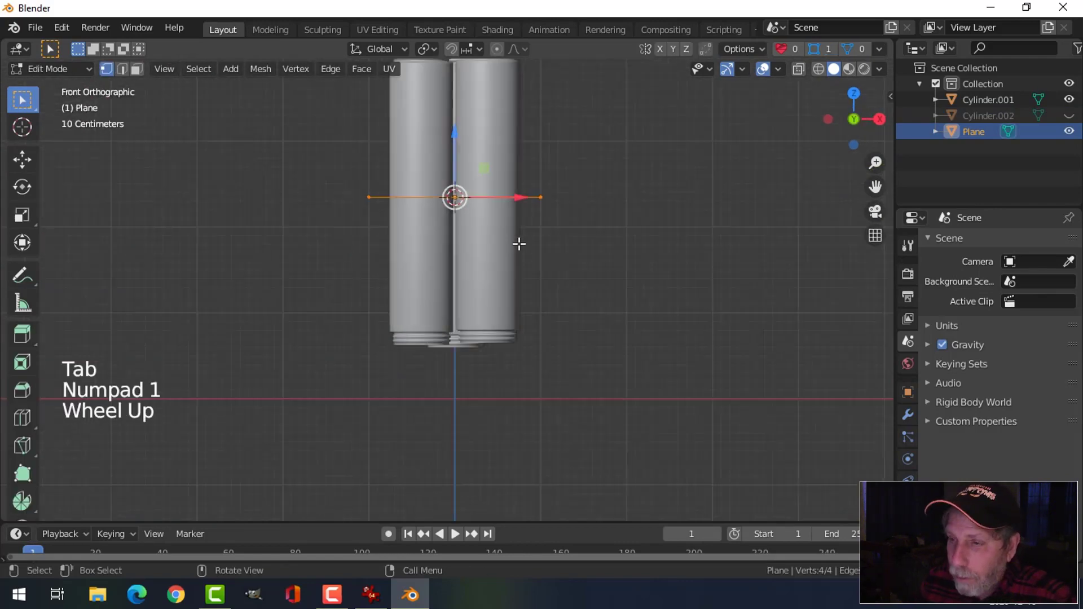
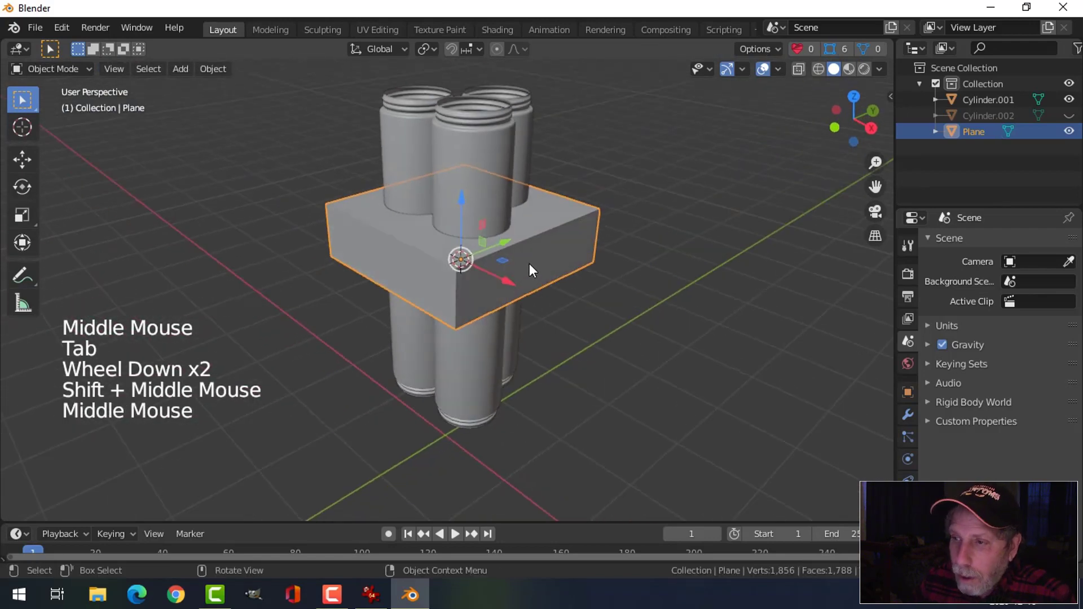
Add a Boolean modifier set to Intersect with the joined cylinders and apply it.
click(915, 420)
click(963, 245)
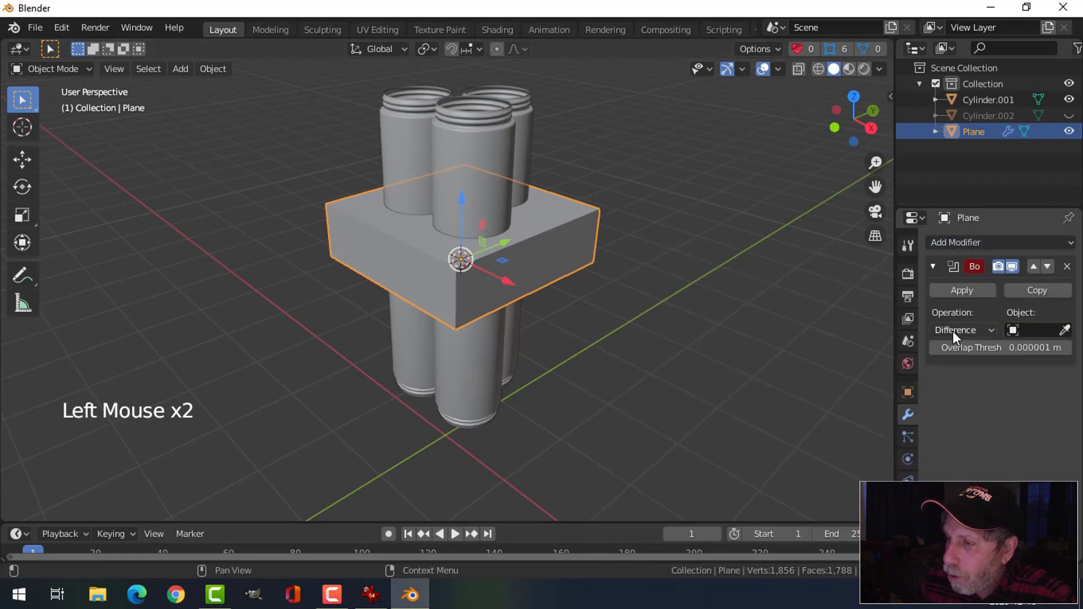
click(957, 336)
click(1066, 334)
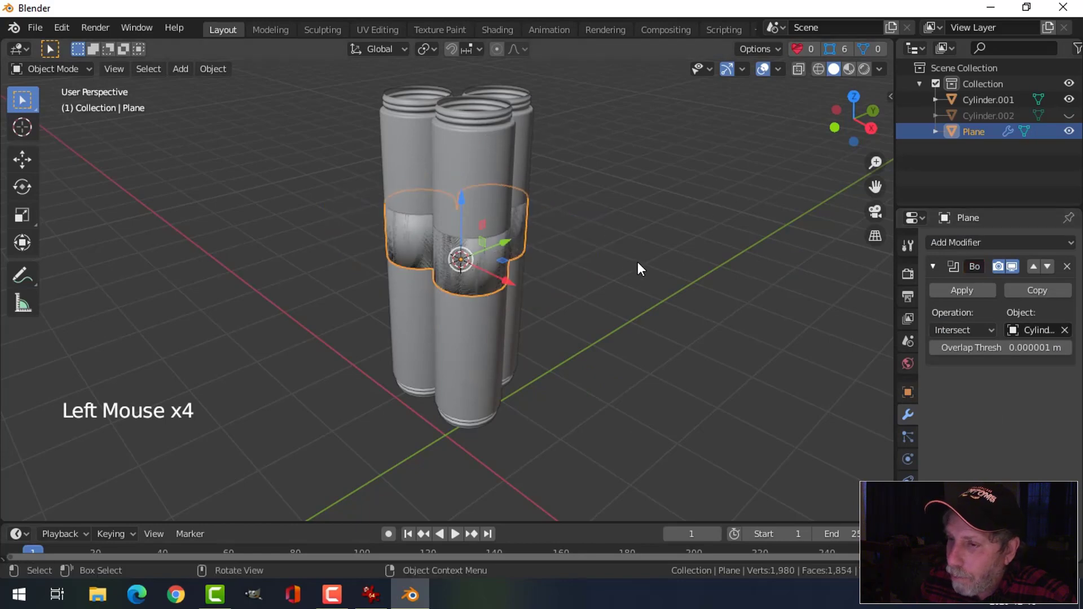
key(ctrl+z)
click(983, 296)
Delete the joined cylinders and remove the outline's cap faces, leaving an open band.
click(519, 143)
key(x)
click(498, 232)
key(Tab)
key(2)
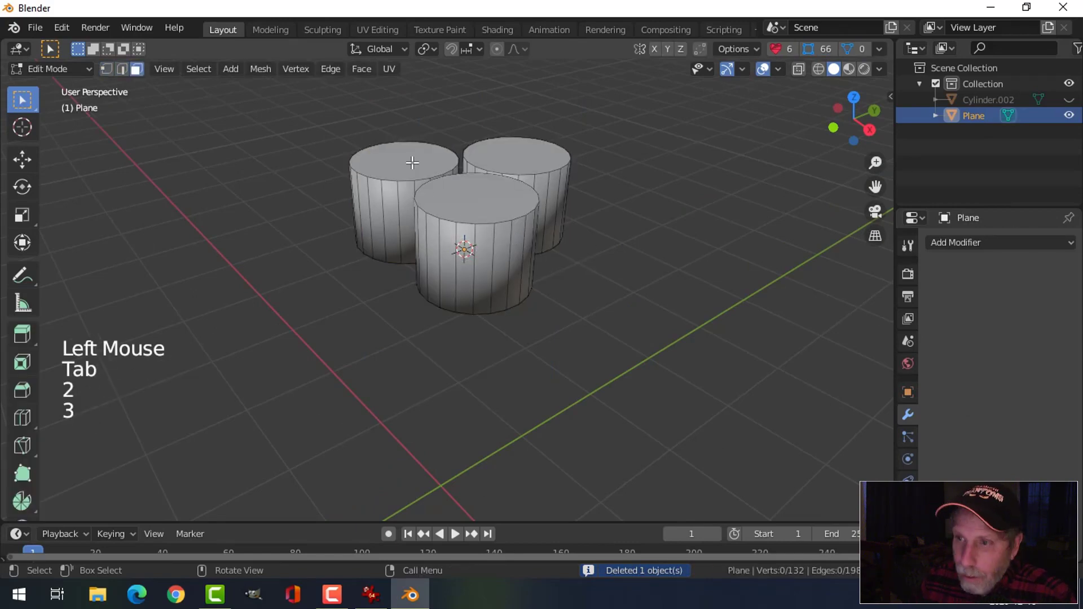
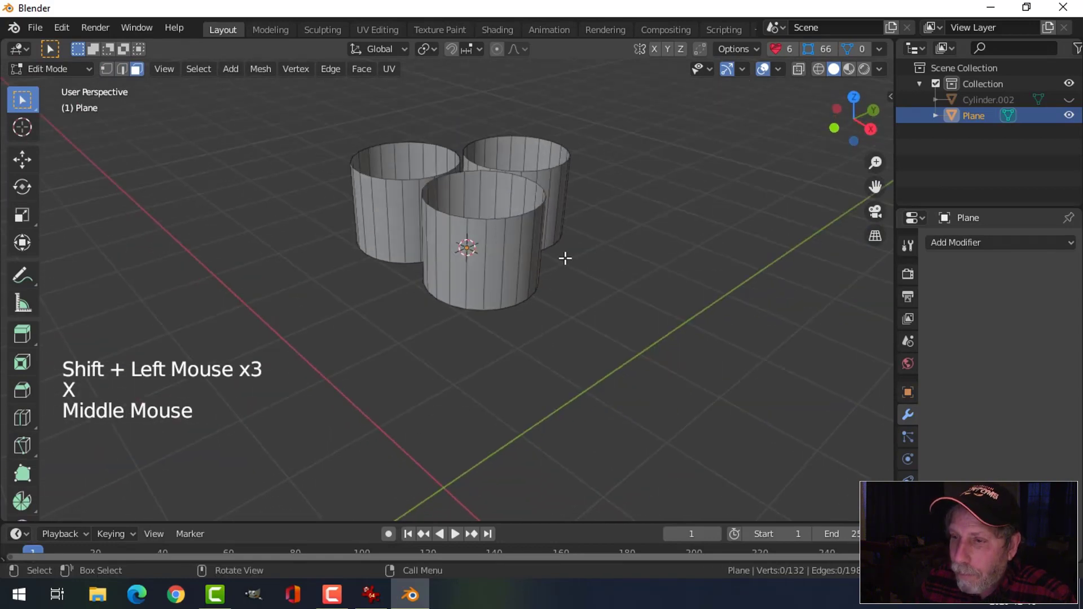
key(Tab)
middle_click(570, 273)
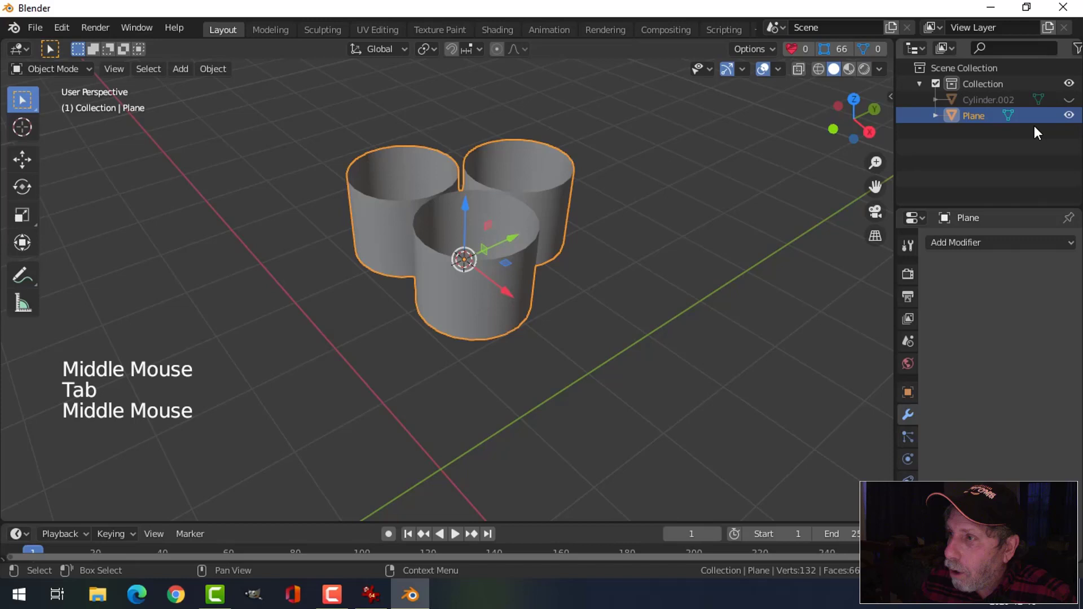
Unhide the duplicate cylinders and trim the plane to the outer band around them.
click(1072, 105)
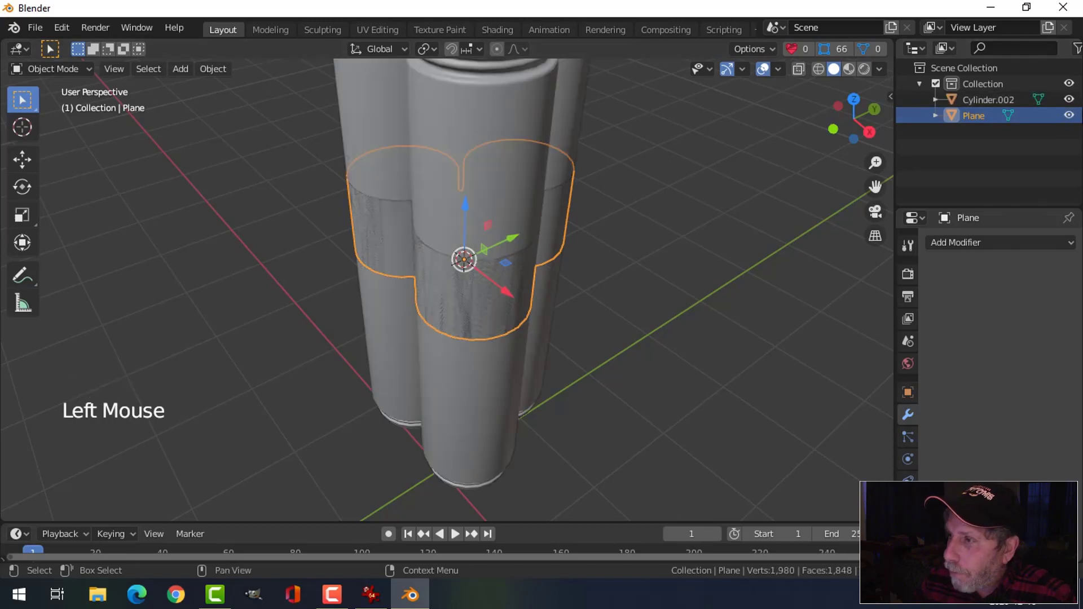
click(1068, 104)
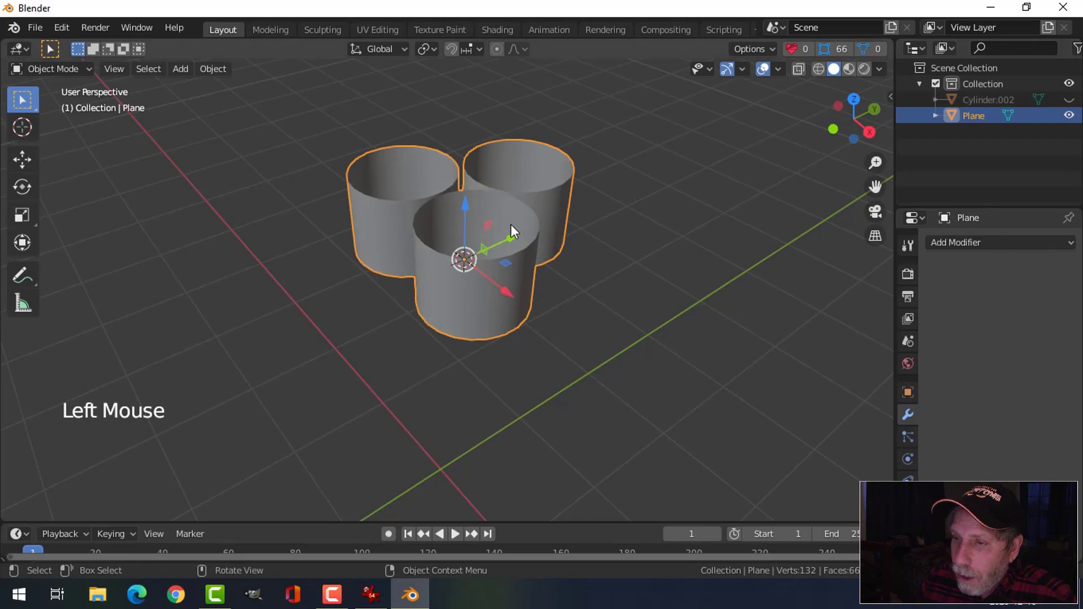
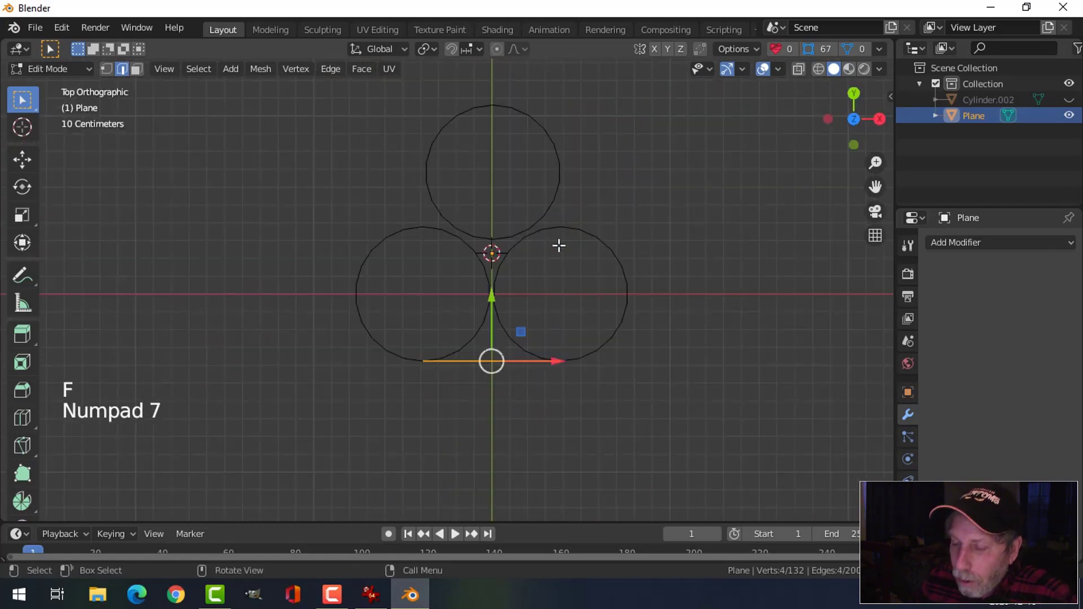
scroll(up, 3)
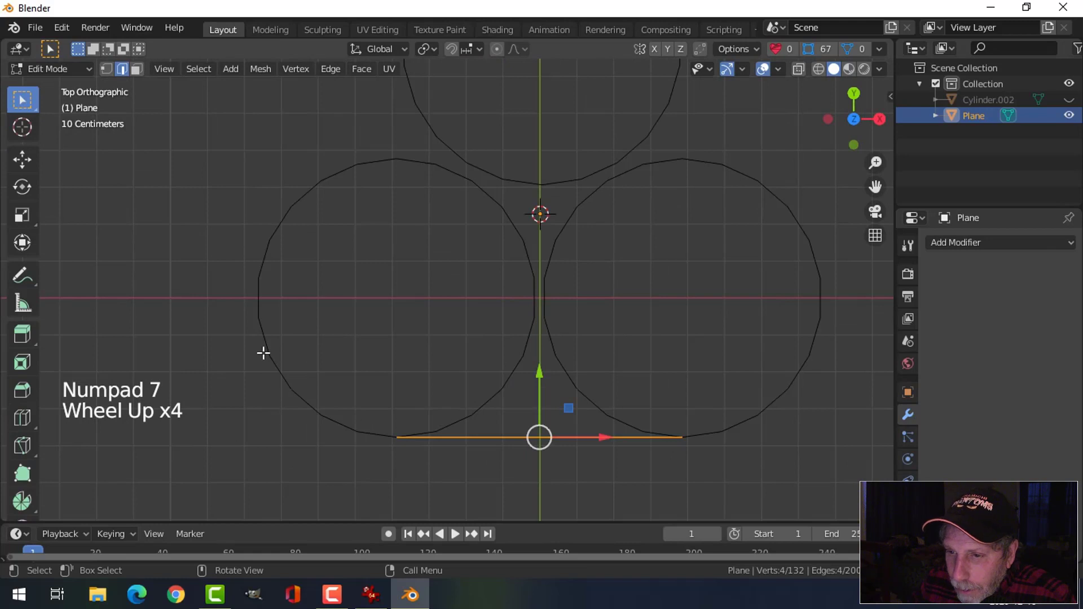
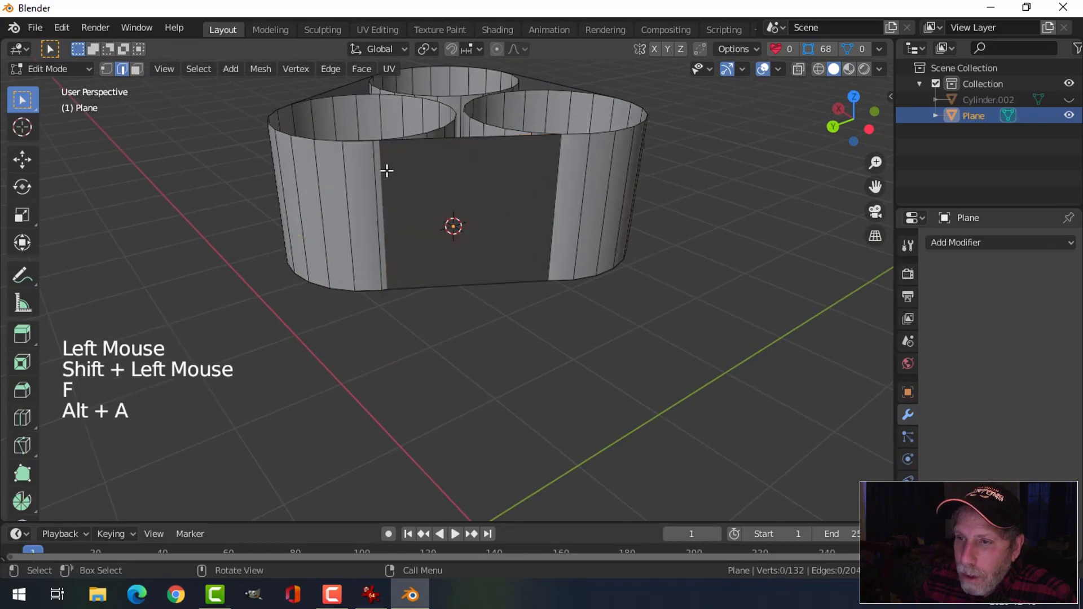
key(ctrl+z)
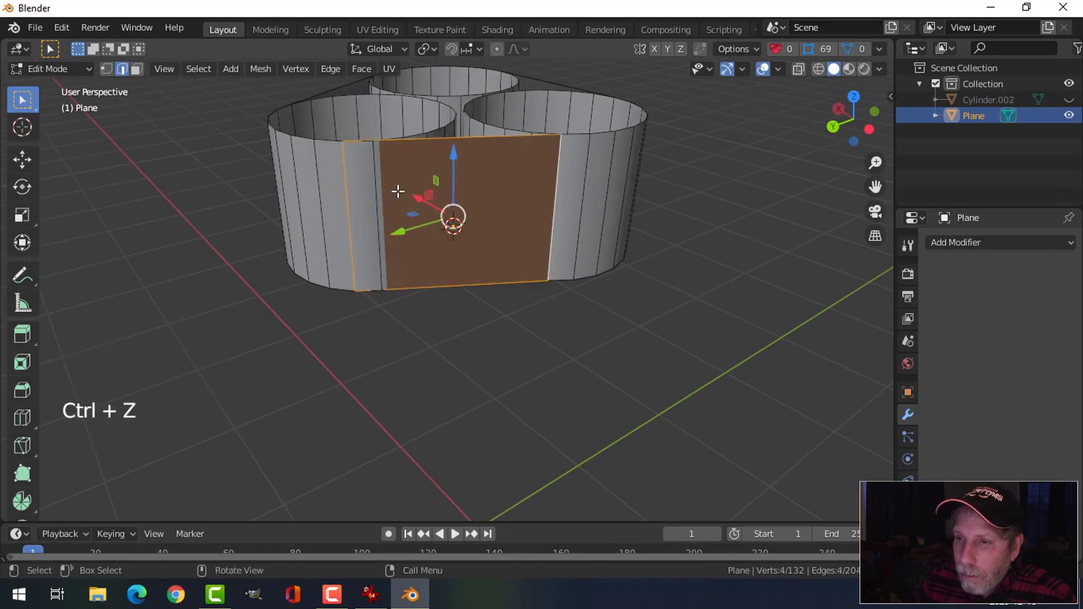
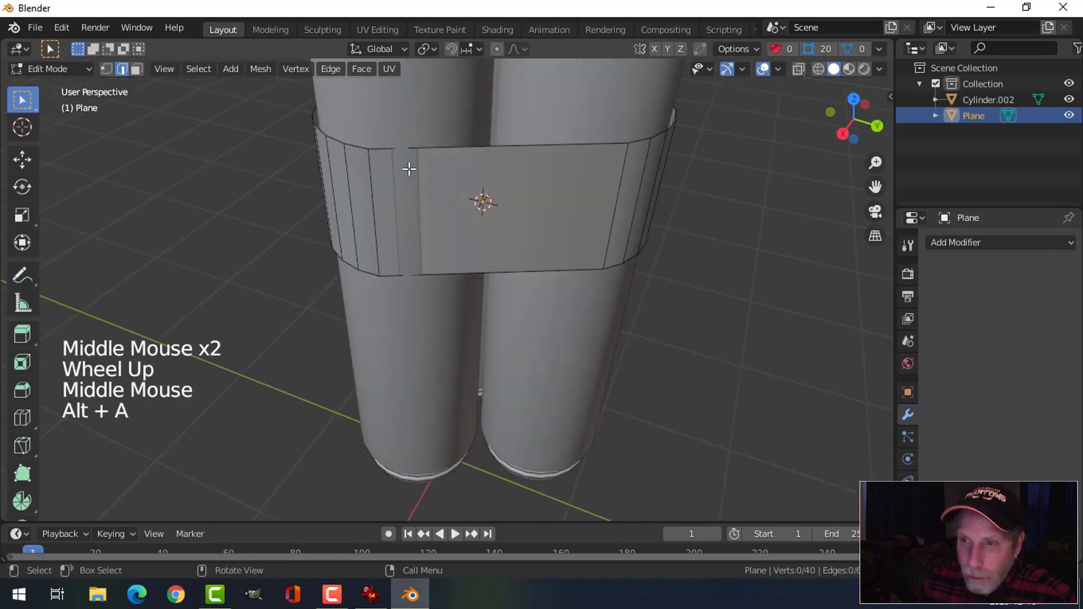
Check the band with the viewport shading pie before returning to Object Mode.
key(z)
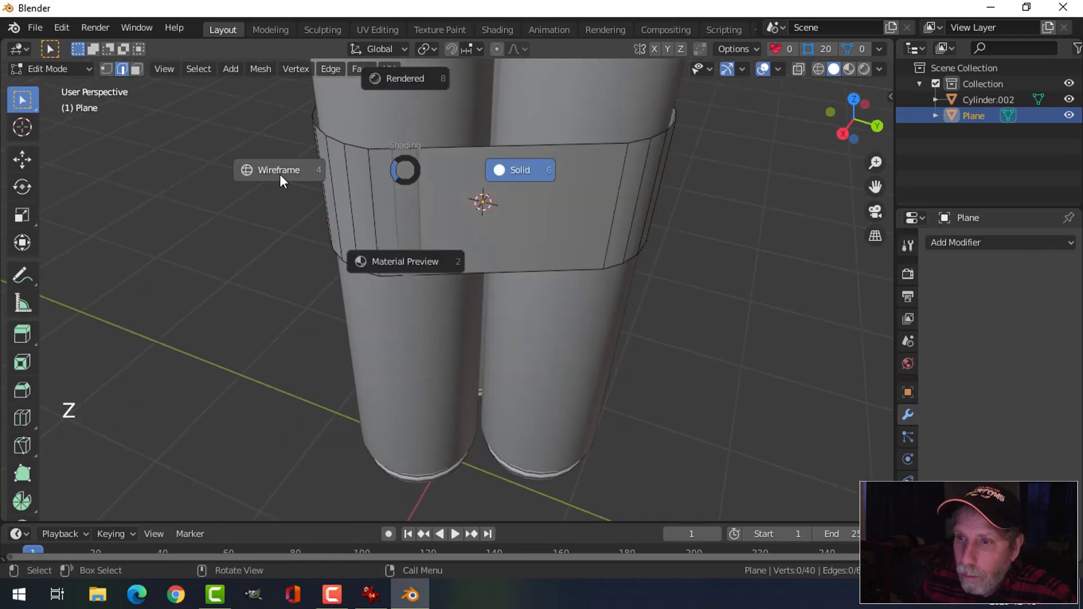
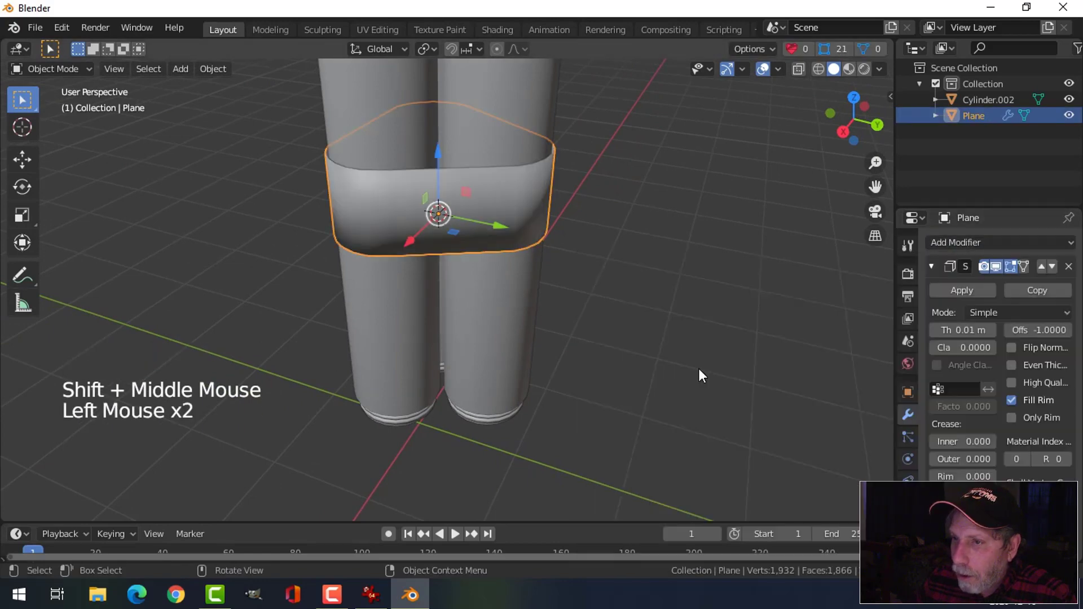
Add Subdivision Surface smoothing to the band and move it above Solidify in the stack.
scroll(up, 3)
middle_click(695, 319)
middle_click(653, 342)
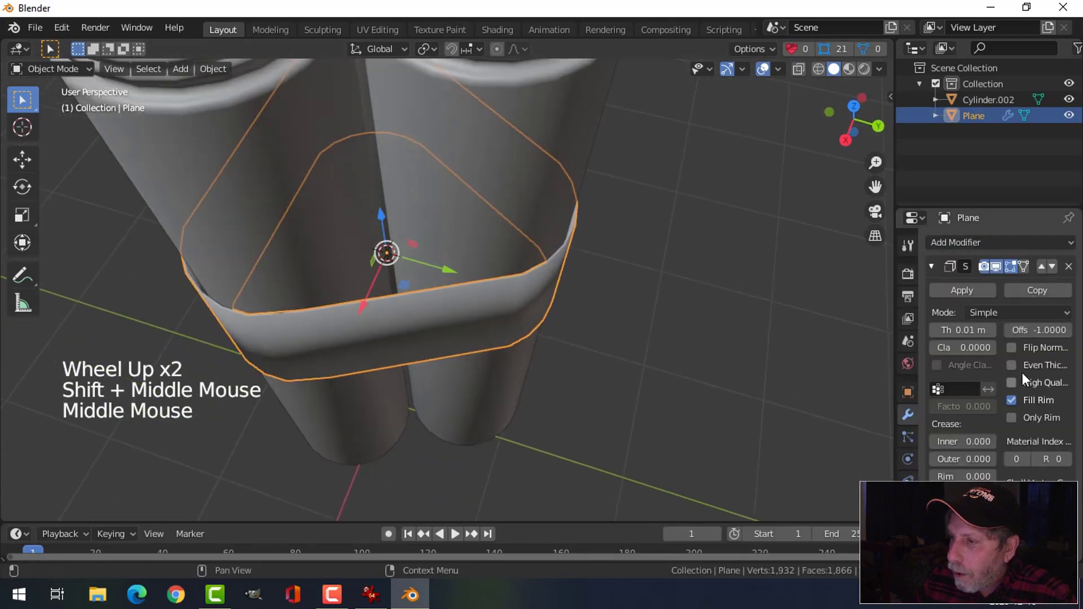
middle_click(717, 357)
click(934, 268)
click(952, 251)
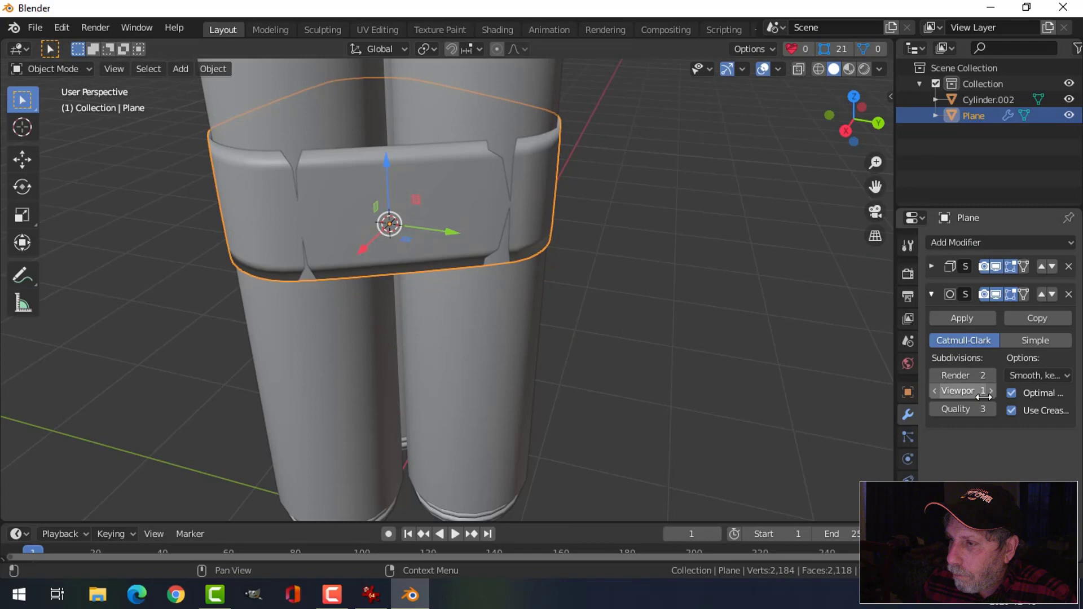
click(1046, 300)
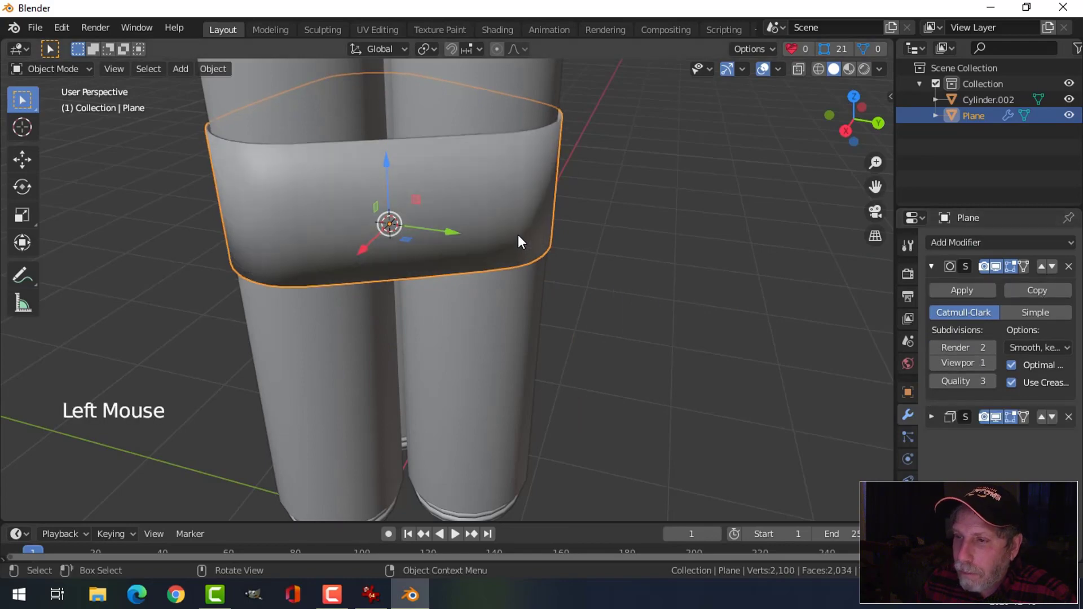
In Edit Mode, add a loop cut around the band's middle.
key(Tab)
key(ctrl+r)
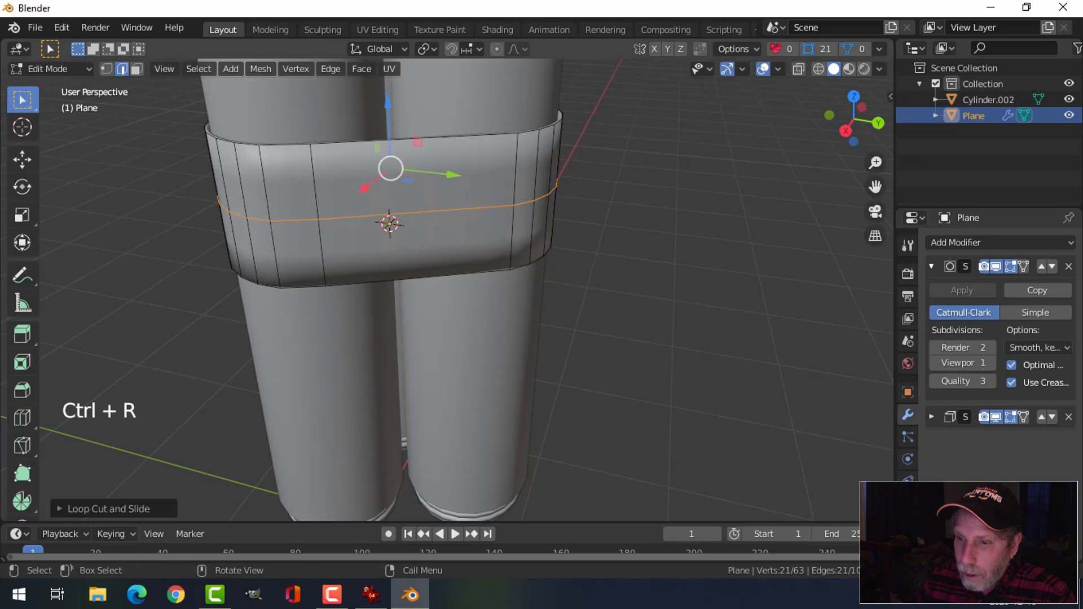
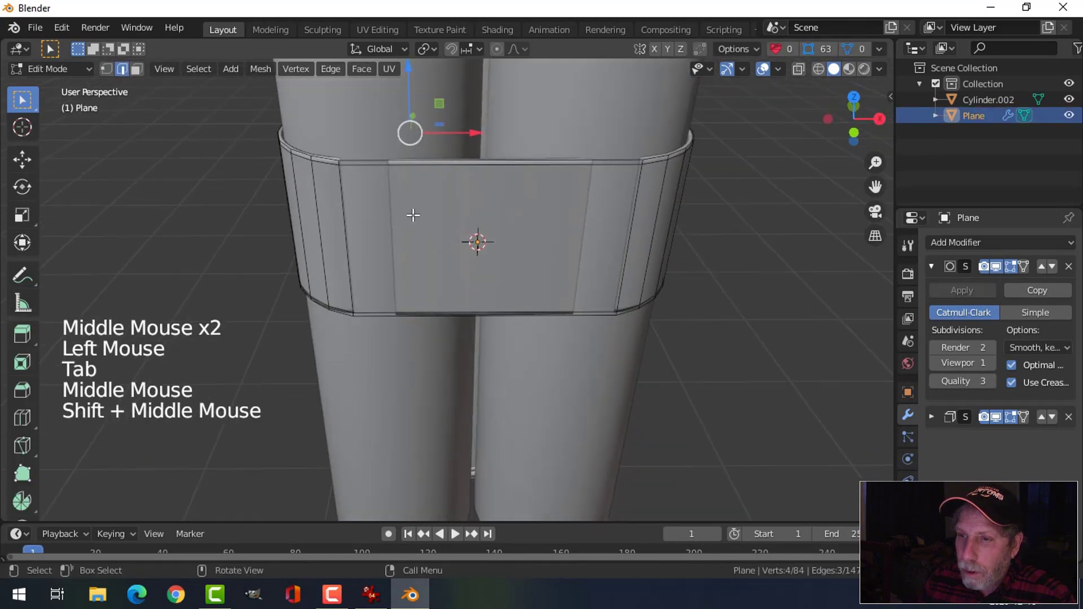
From top view with X-ray on, grab band vertices and move them toward the pipes.
key(KP_7)
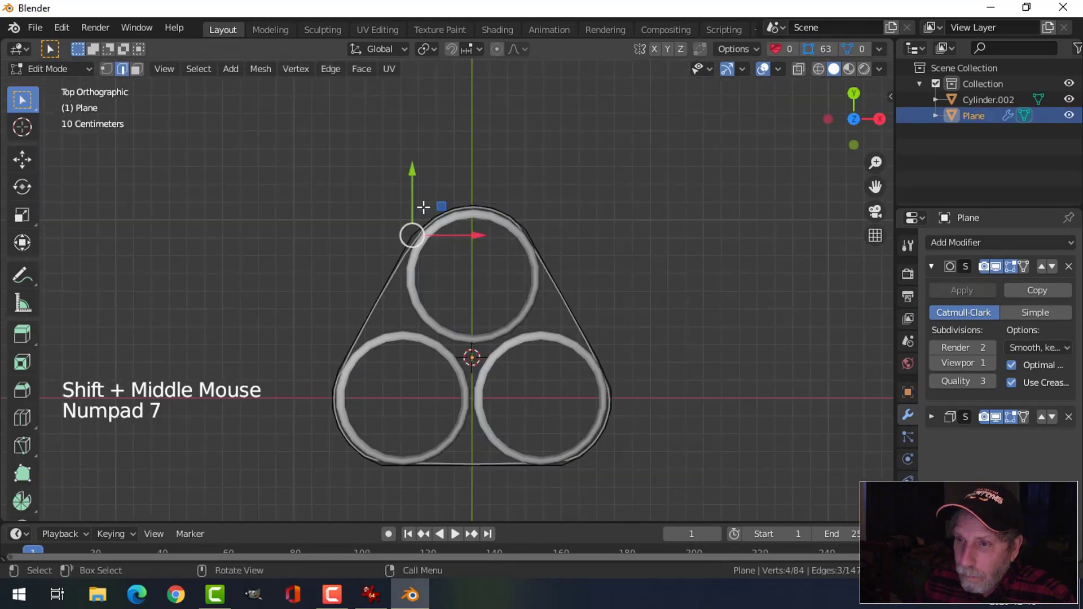
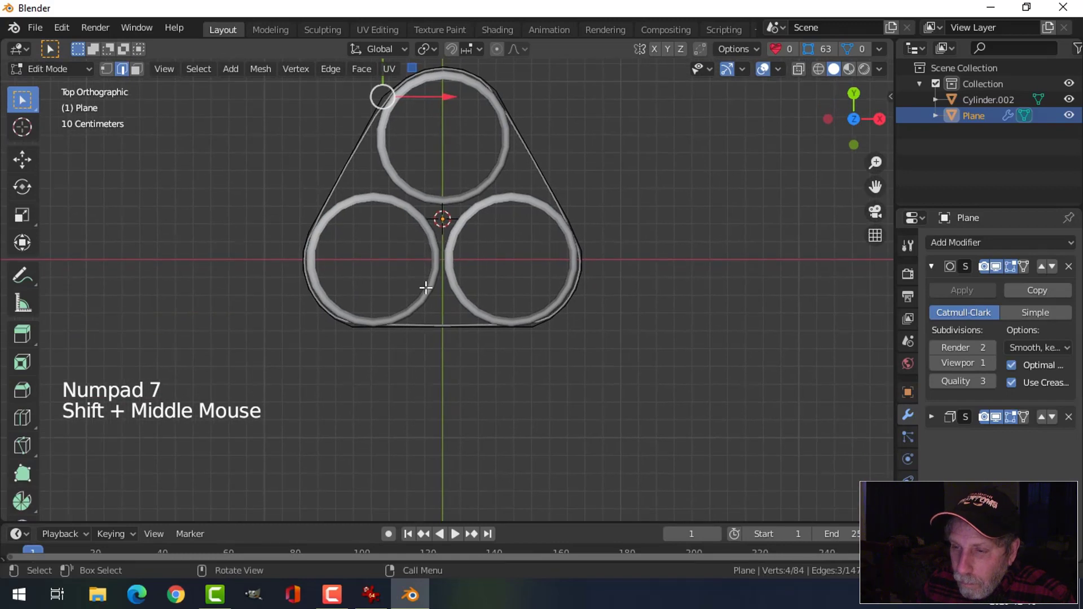
key(z)
key(alt+a)
key(b)
scroll(up, 3)
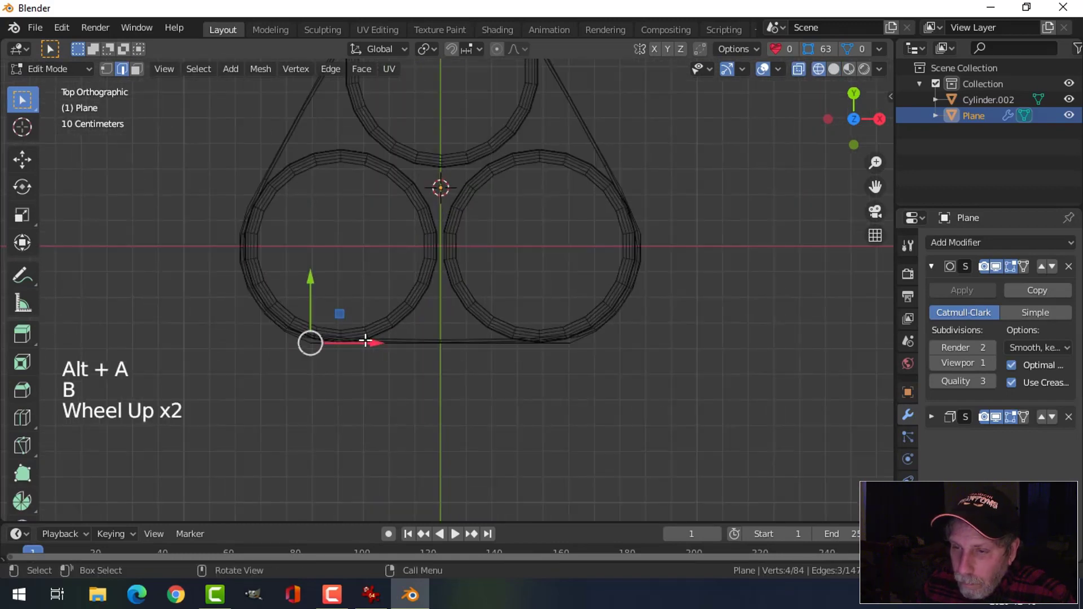
scroll(up, 3)
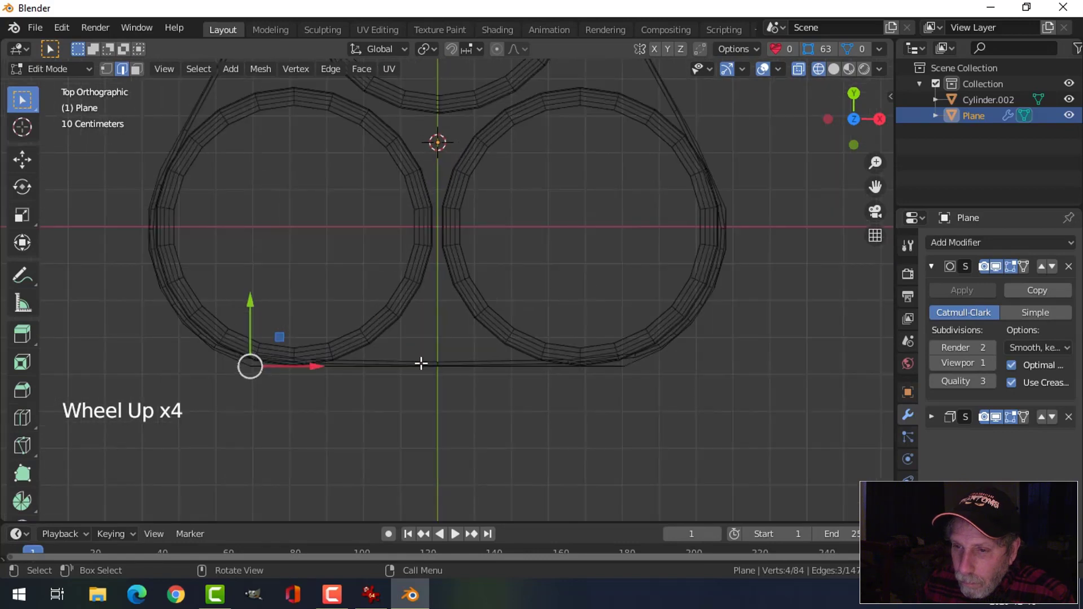
key(g)
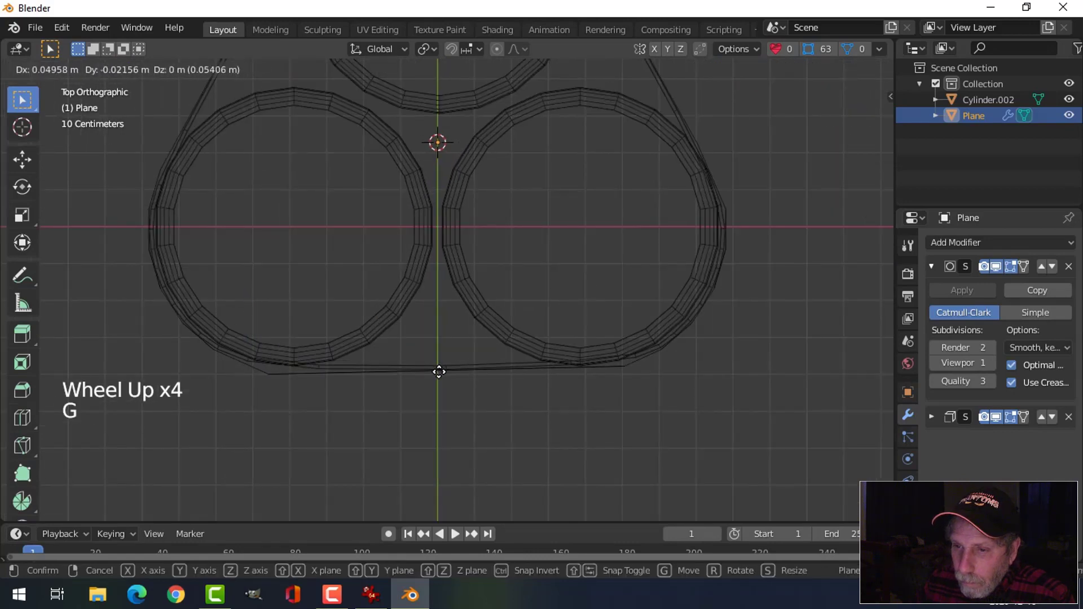
Move more vertices against the pipes, return to Object Mode and inspect the snug wrap.
key(alt+a)
key(b)
key(g)
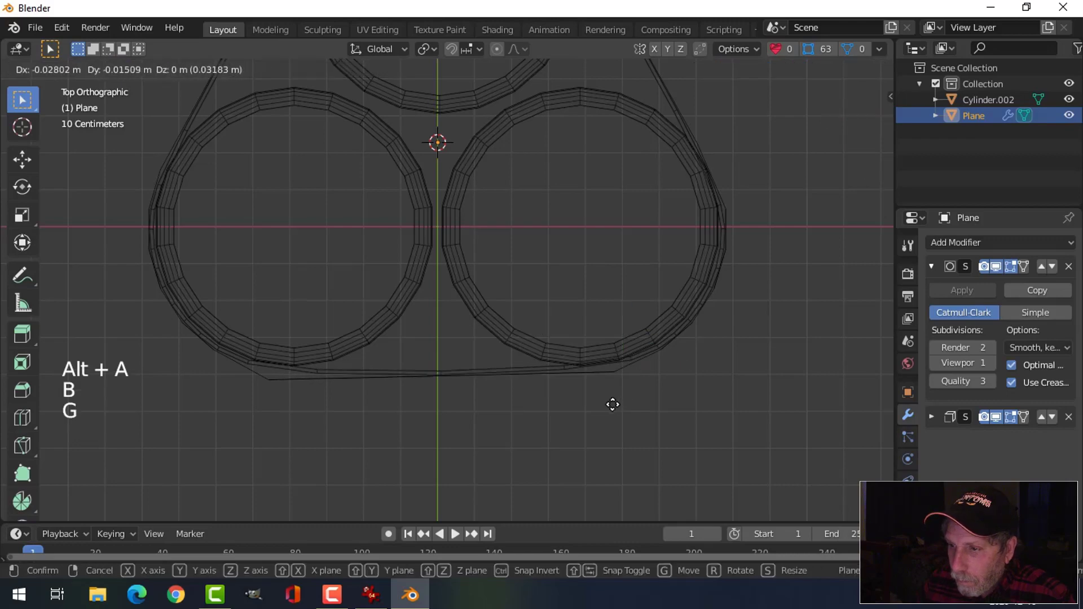
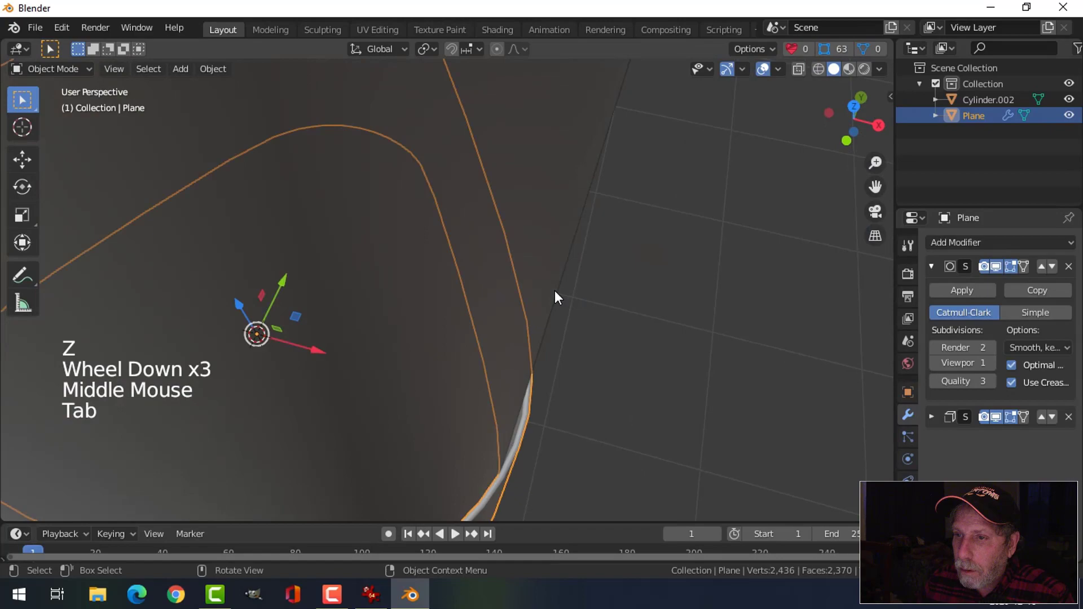
key(alt+a)
middle_click(531, 344)
middle_click(510, 244)
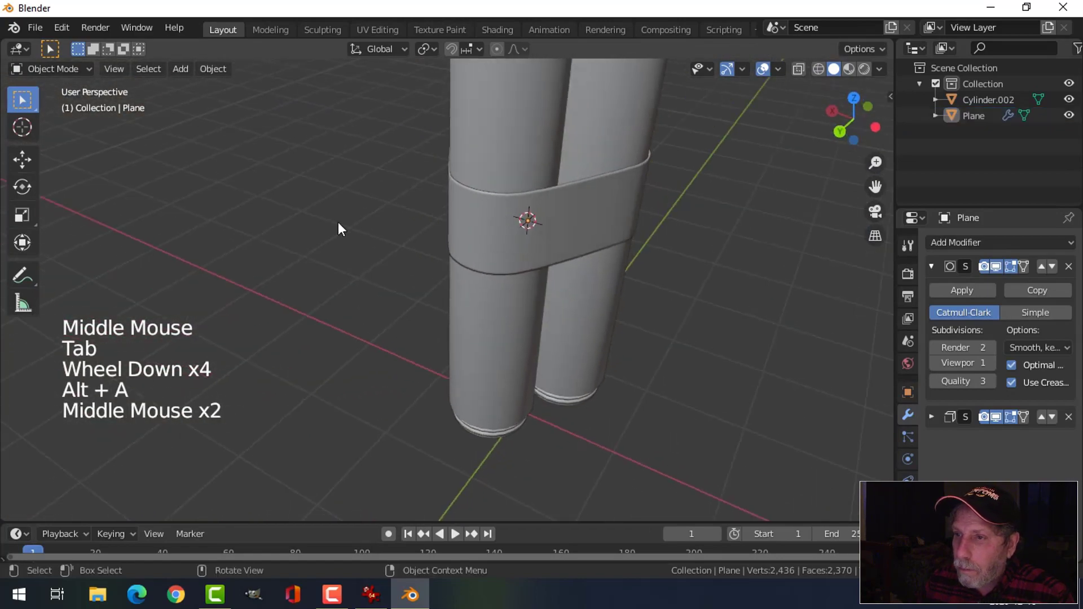
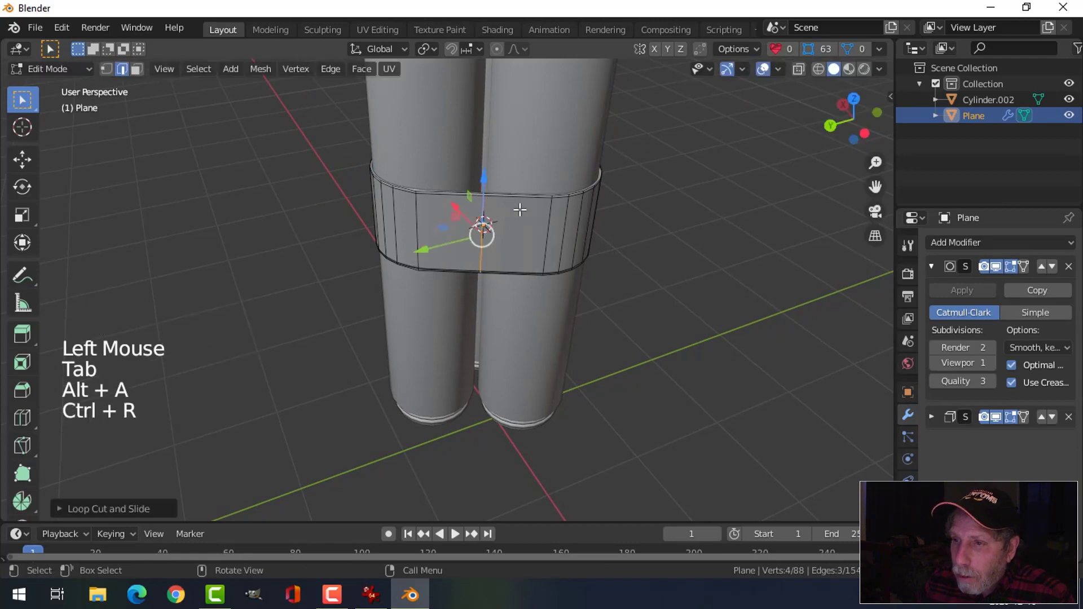
From top view, move the new loop's vertices closer to tighten the band around the pipes.
key(KP_7)
scroll(up, 3)
key(g)
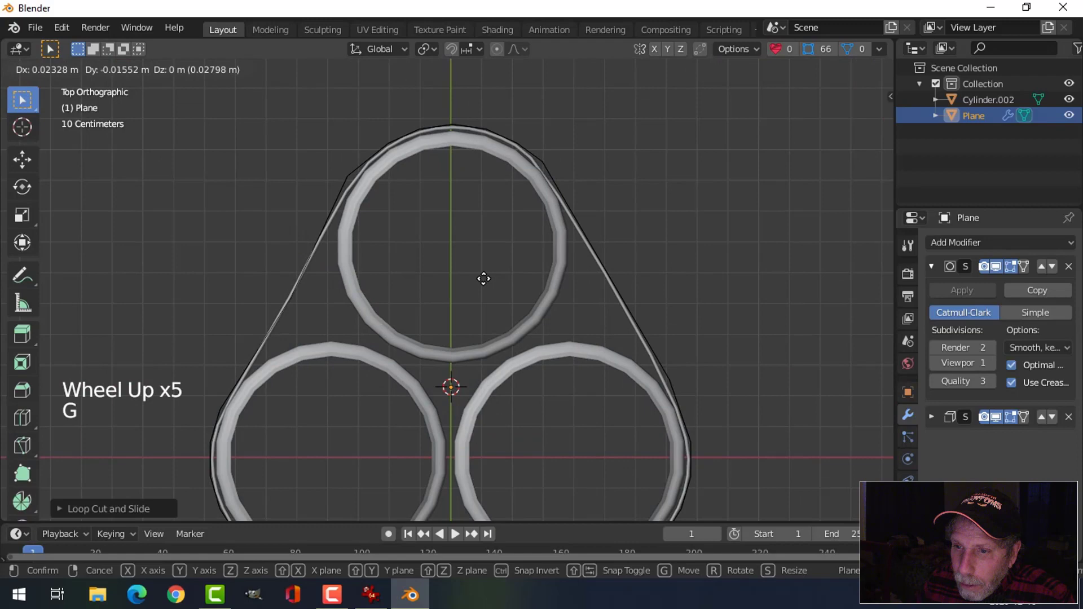